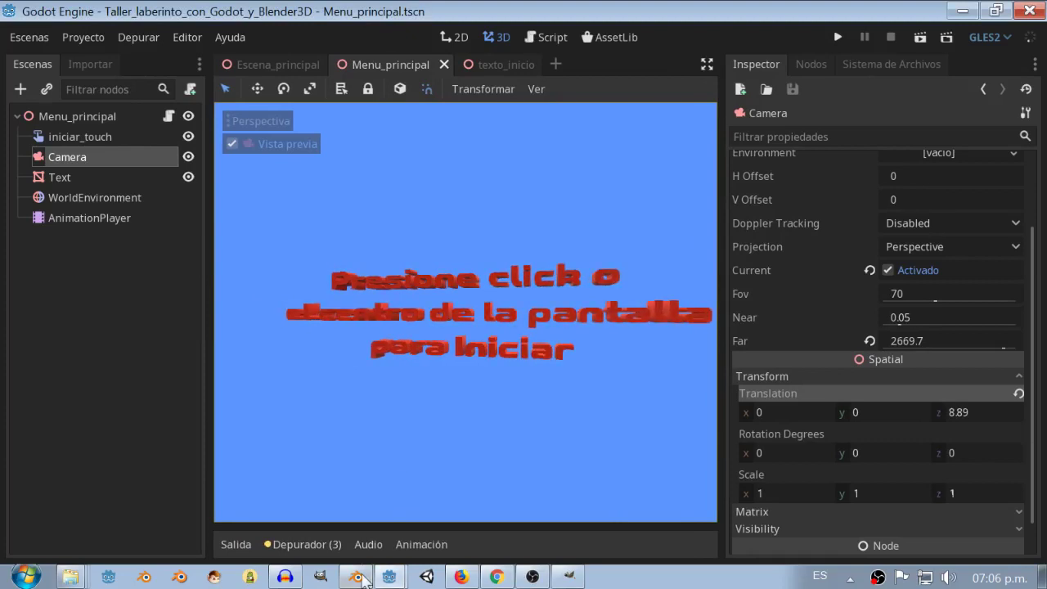
Bring the Blender window with the maze workshop file to the front
{"action": "scroll", "scroll_direction": "down", "scroll_amount": 3}
{"action": "left_click_drag", "start_coordinate": [452, 256], "coordinate": [496, 317]}
{"action": "scroll", "scroll_direction": "up", "scroll_amount": 3}
Hide the start-menu text textoInici from the viewport after inspecting the circular maze
{"action": "scroll", "scroll_direction": "down", "scroll_amount": 3}
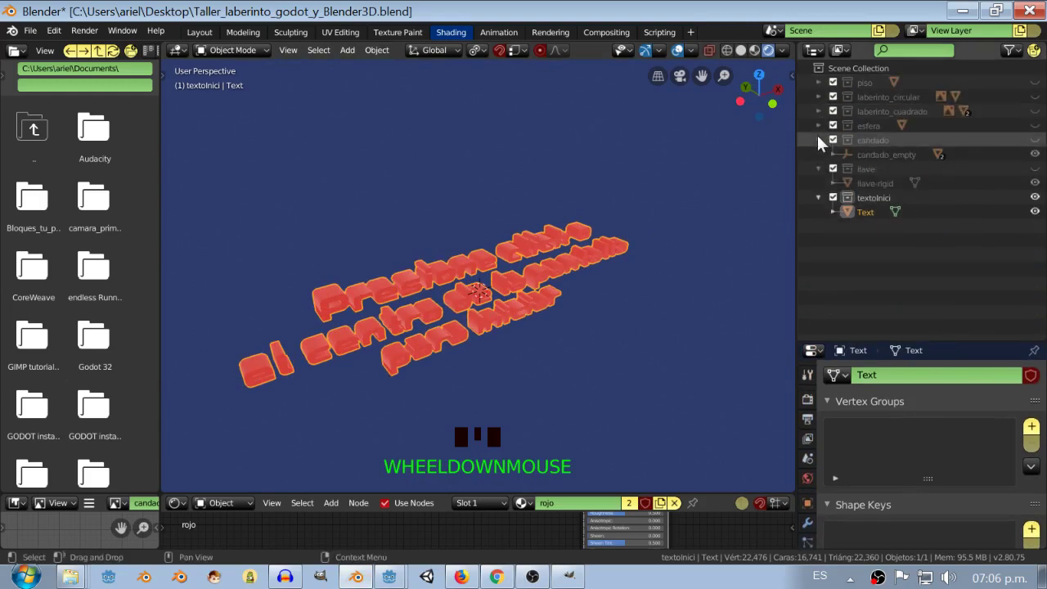
{"action": "left_click_drag", "start_coordinate": [1039, 176], "coordinate": [552, 351]}
{"action": "scroll", "scroll_direction": "down", "scroll_amount": 3}
{"action": "left_click_drag", "start_coordinate": [607, 325], "coordinate": [1040, 133]}
{"action": "left_click_drag", "start_coordinate": [1039, 133], "coordinate": [1038, 148]}
{"action": "left_click", "coordinate": [1038, 156]}
{"action": "scroll", "scroll_direction": "up", "scroll_amount": 3}
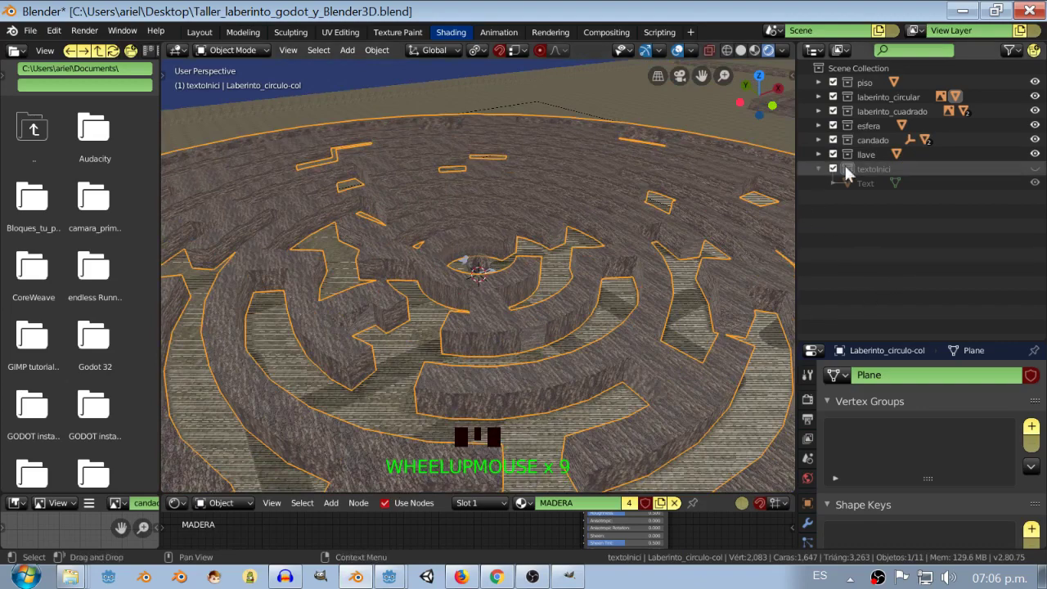
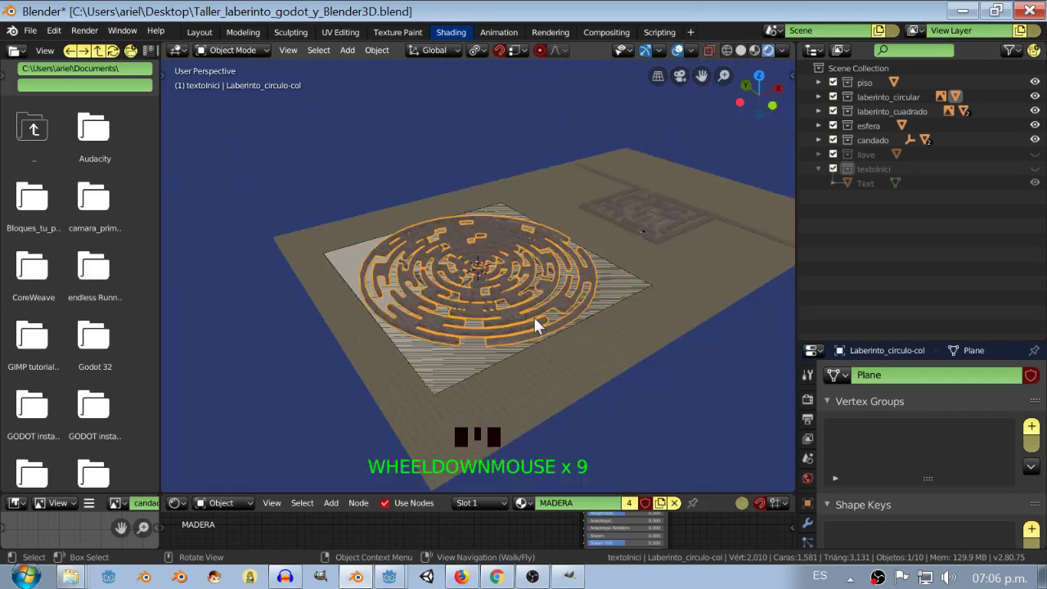
{"action": "scroll", "scroll_direction": "up", "scroll_amount": 3}
{"action": "scroll", "scroll_direction": "up", "scroll_amount": 3}
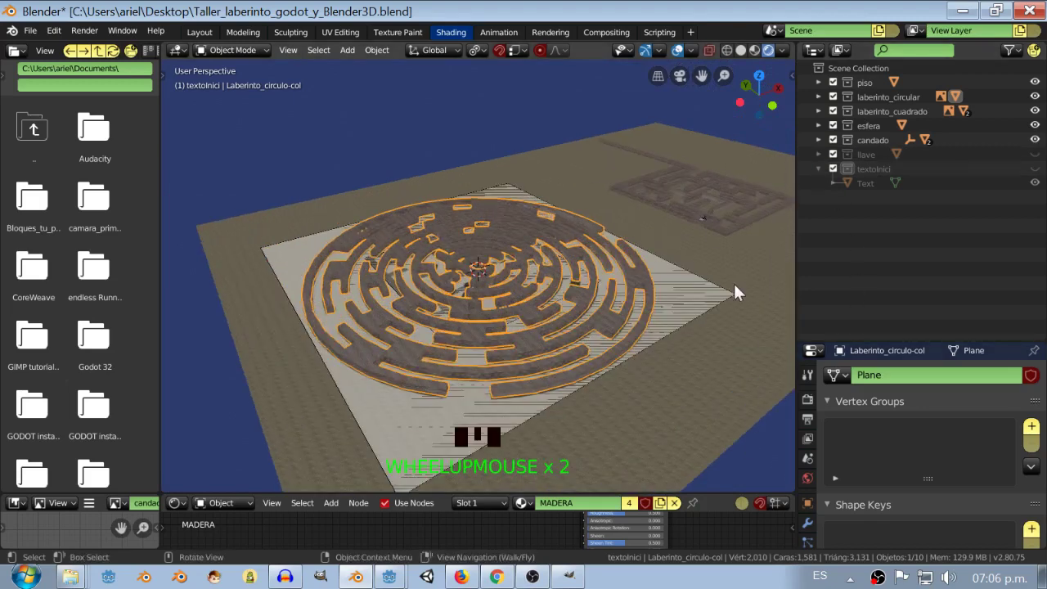
Hide the circular maze's reference image Empty and collapse the laberinto_circular collection
{"action": "left_click", "coordinate": [708, 299]}
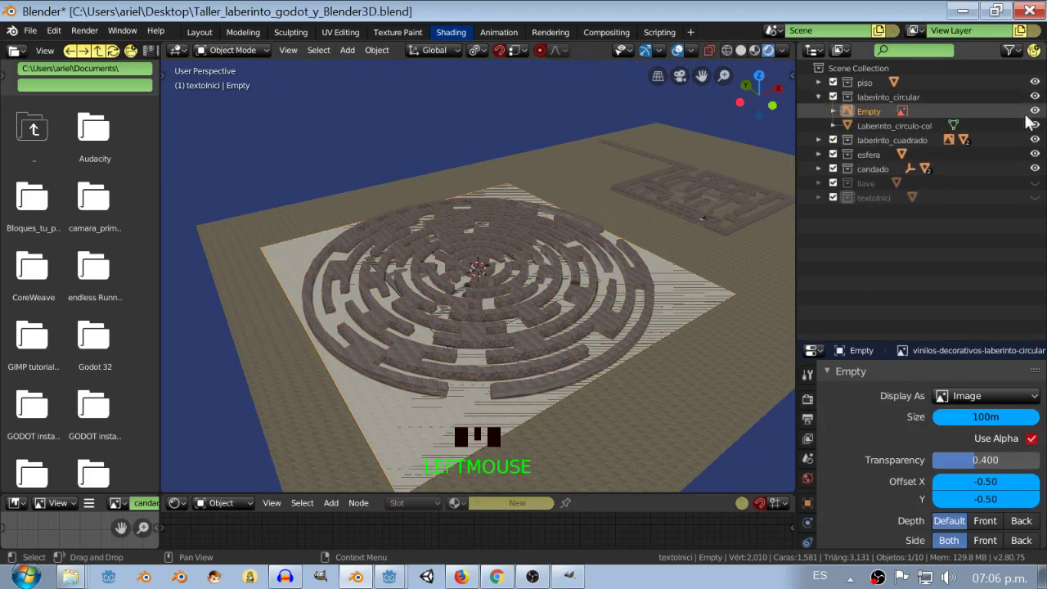
{"action": "left_click_drag", "start_coordinate": [1039, 116], "coordinate": [484, 321]}
{"action": "scroll", "scroll_direction": "down", "scroll_amount": 3}
{"action": "middle_click", "coordinate": [585, 308]}
{"action": "scroll", "scroll_direction": "up", "scroll_amount": 3}
{"action": "left_click_drag", "start_coordinate": [587, 325], "coordinate": [587, 341]}
{"action": "scroll", "scroll_direction": "up", "scroll_amount": 3}
{"action": "scroll", "scroll_direction": "up", "scroll_amount": 3}
{"action": "left_click_drag", "start_coordinate": [623, 370], "coordinate": [714, 381]}
{"action": "left_click", "coordinate": [714, 381]}
{"action": "scroll", "scroll_direction": "down", "scroll_amount": 3}
{"action": "left_click_drag", "start_coordinate": [708, 365], "coordinate": [523, 268]}
{"action": "left_click", "coordinate": [524, 267]}
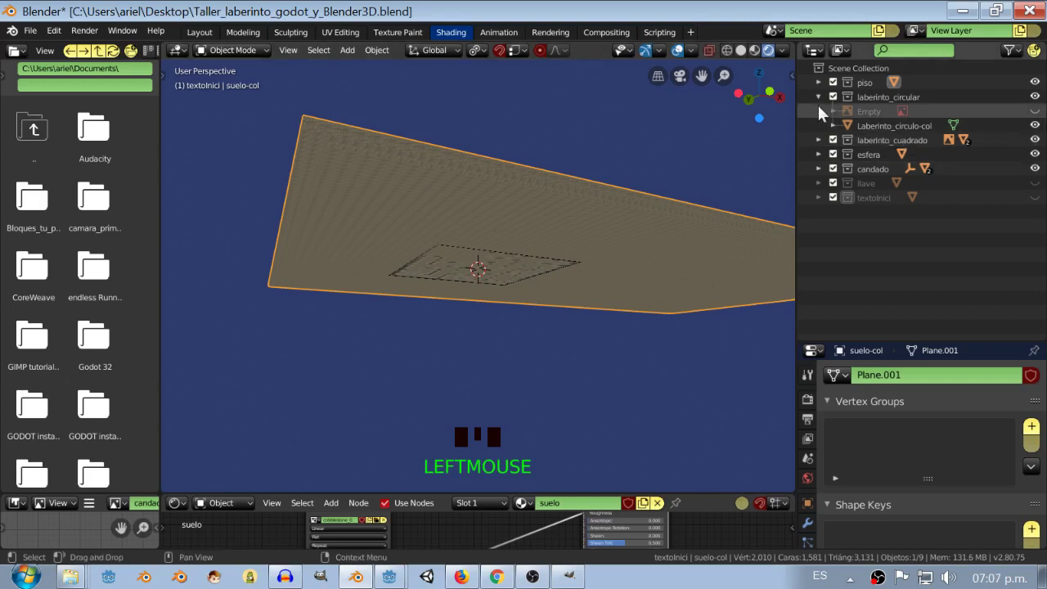
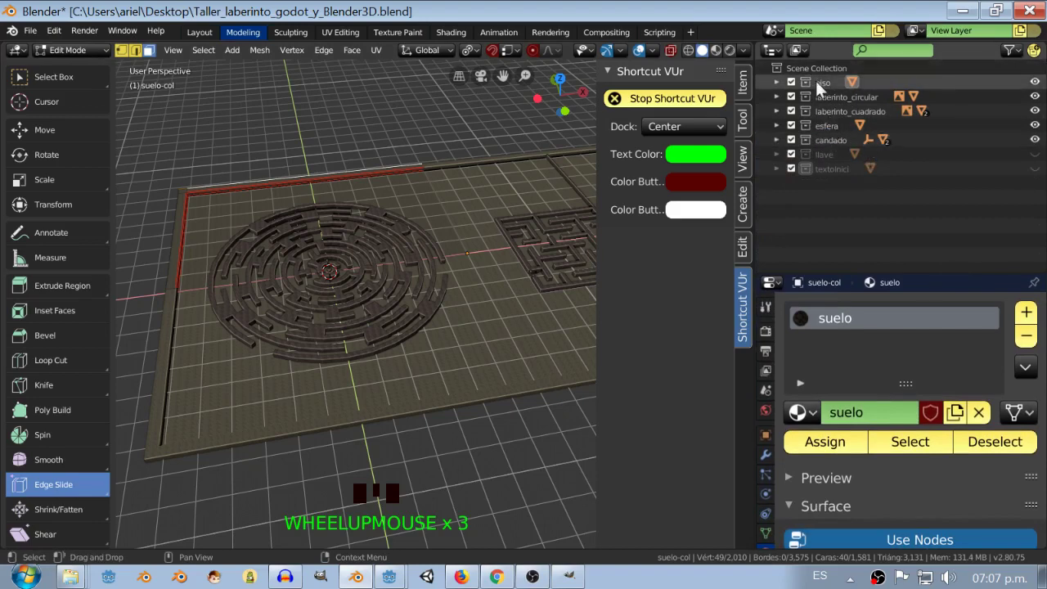
In the Modeling workspace, create a new Outliner collection named camara
{"action": "left_click", "coordinate": [823, 76]}
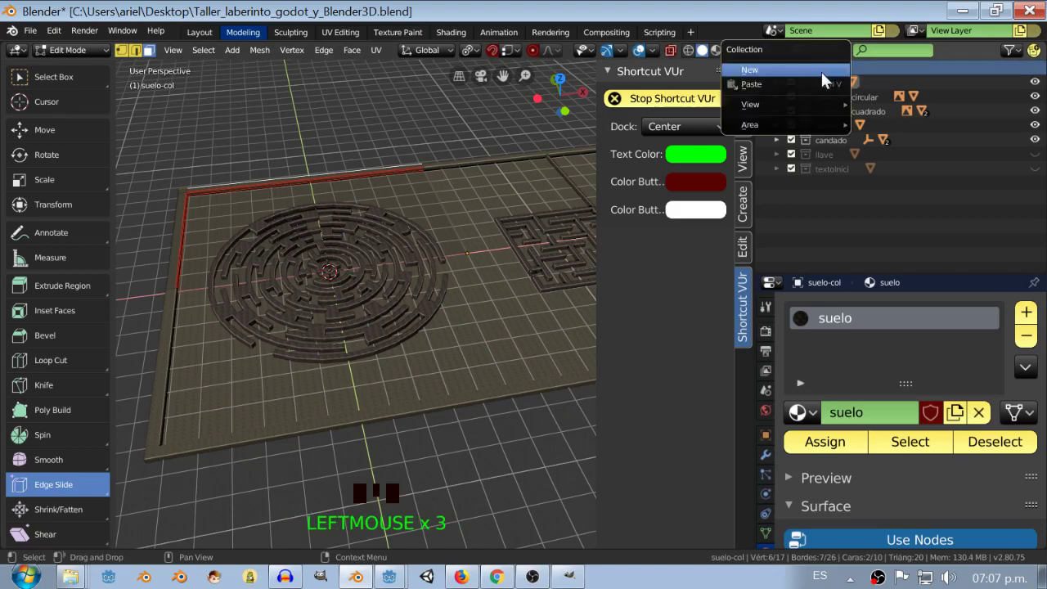
{"action": "right_click", "coordinate": [846, 164]}
{"action": "left_click_drag", "start_coordinate": [847, 189], "coordinate": [466, 367]}
Add a camera to camara at X 60, Y 0, Z about 157 with zero rotation, using snapping
{"action": "key", "text": "shift+s"}
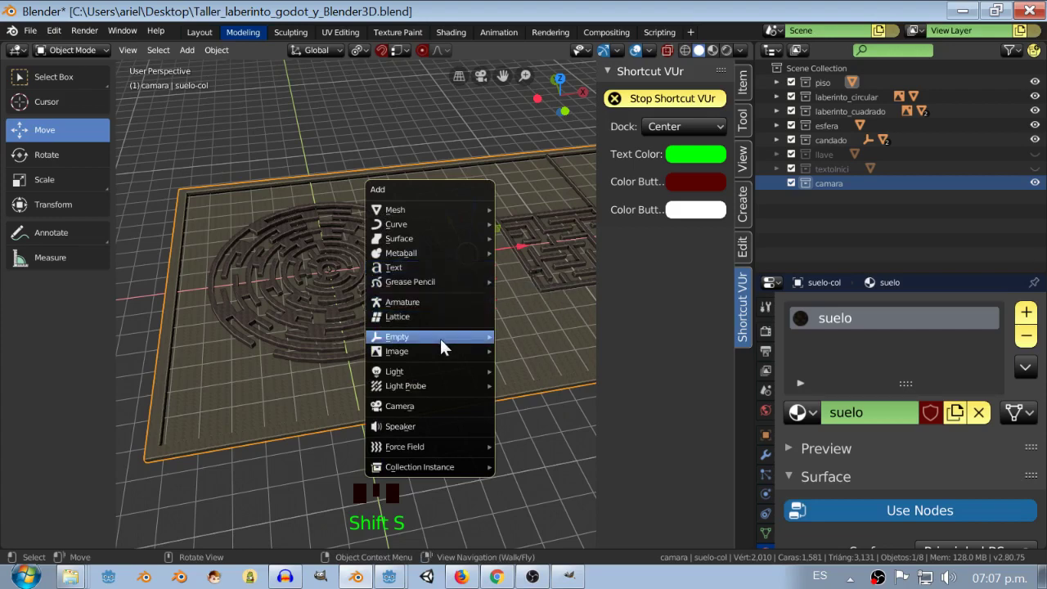
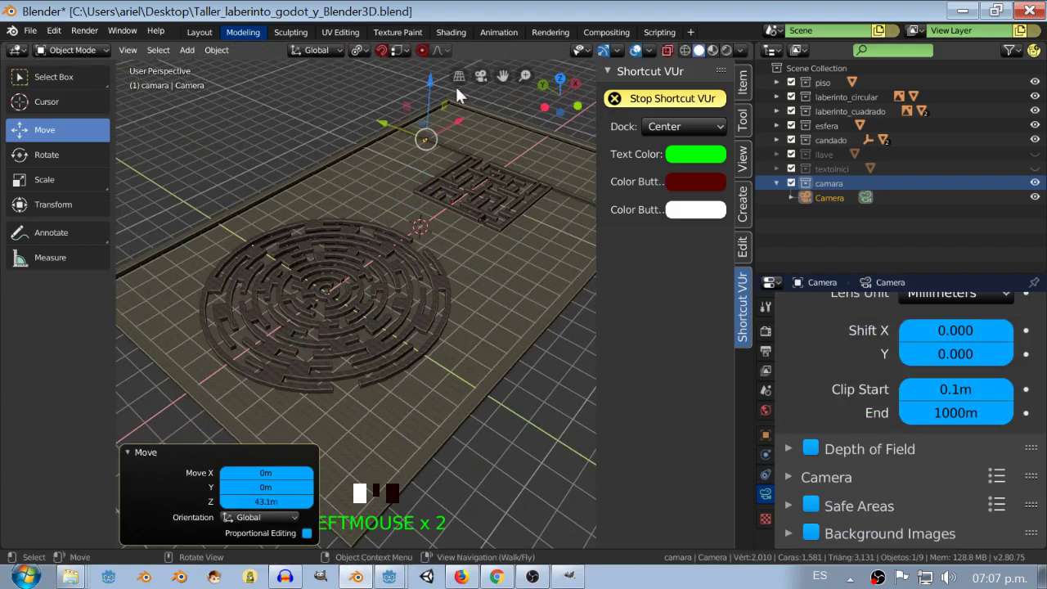
{"action": "right_click", "coordinate": [459, 95]}
{"action": "left_click", "coordinate": [414, 126]}
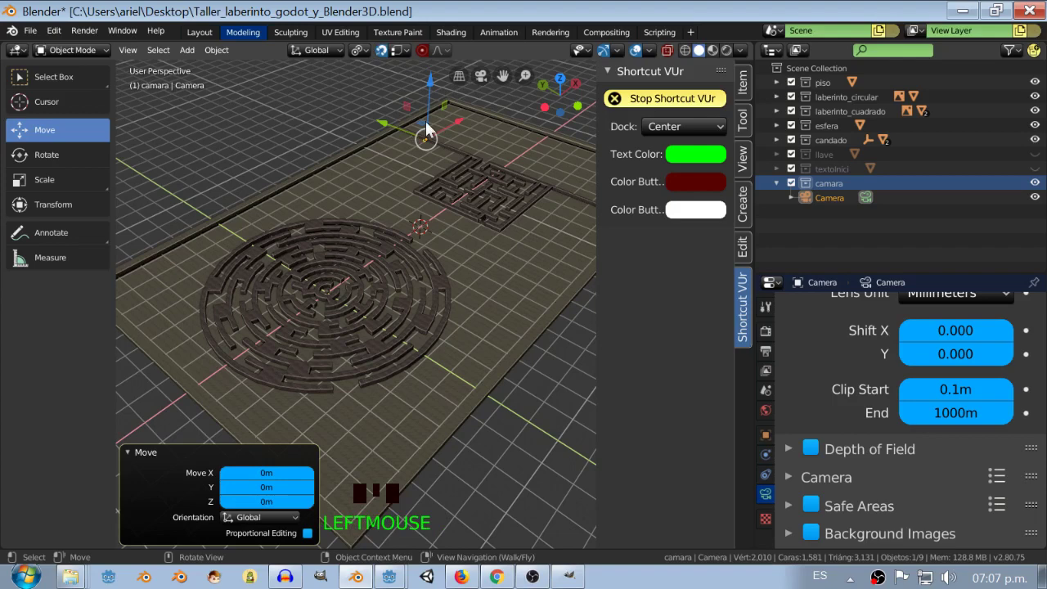
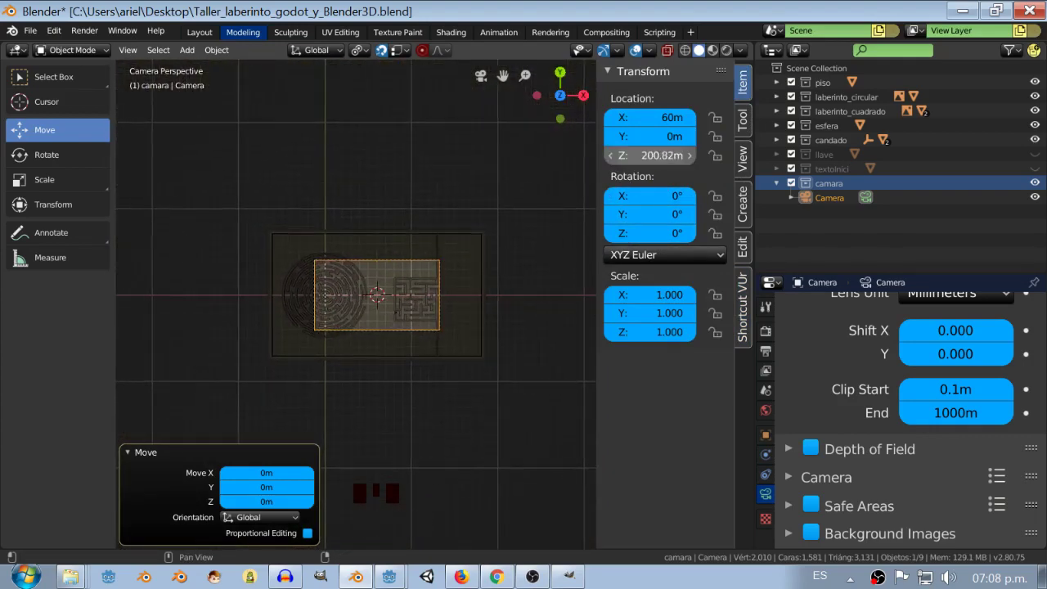
Raise the camera to Z 199.35 so the whole floor fits, and show the Render Properties
{"action": "scroll", "scroll_direction": "up", "scroll_amount": 3}
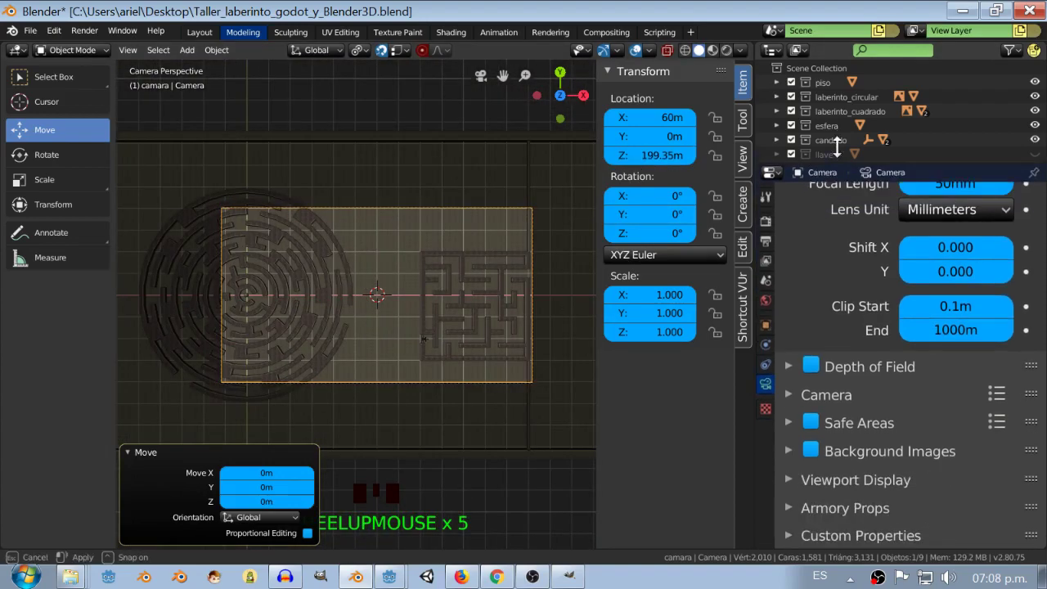
{"action": "left_click", "coordinate": [765, 203]}
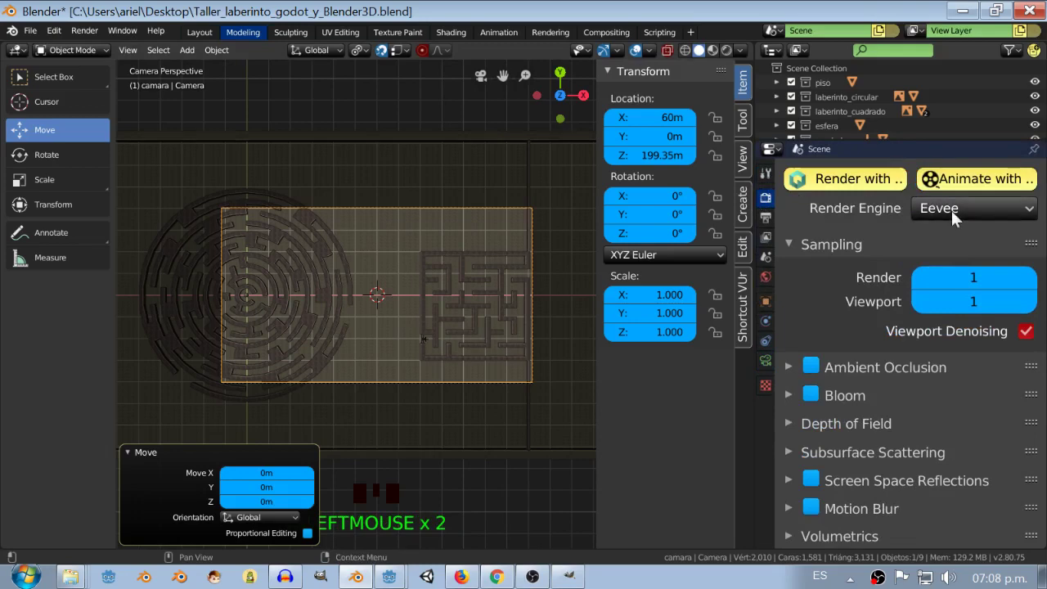
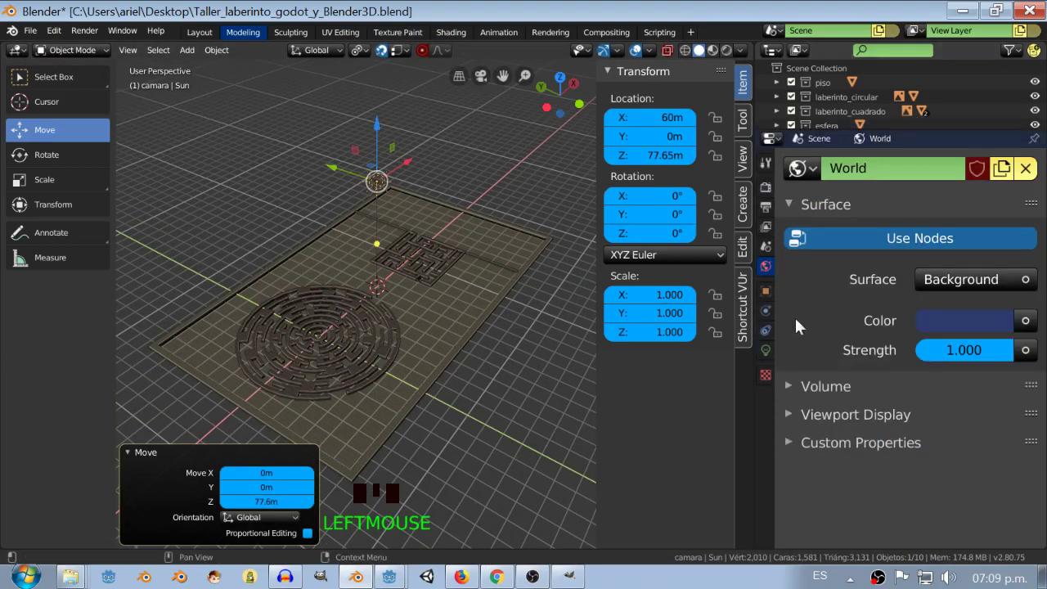
Set the Sun light at Z 77.65 as a 5000 W point light and preview in Rendered shading
{"action": "left_click", "coordinate": [814, 315]}
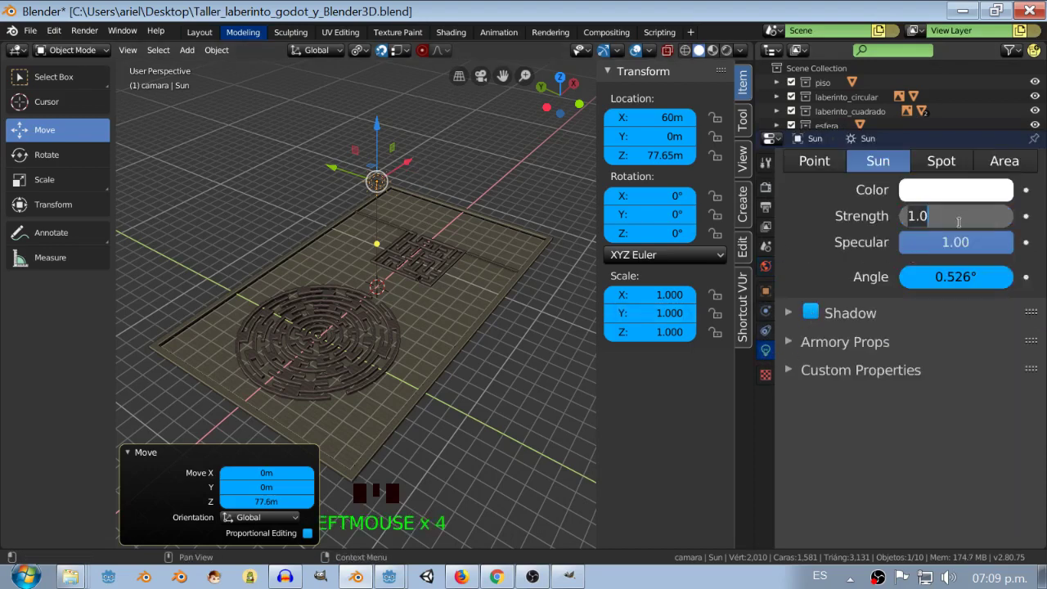
{"action": "key", "text": "KP_0"}
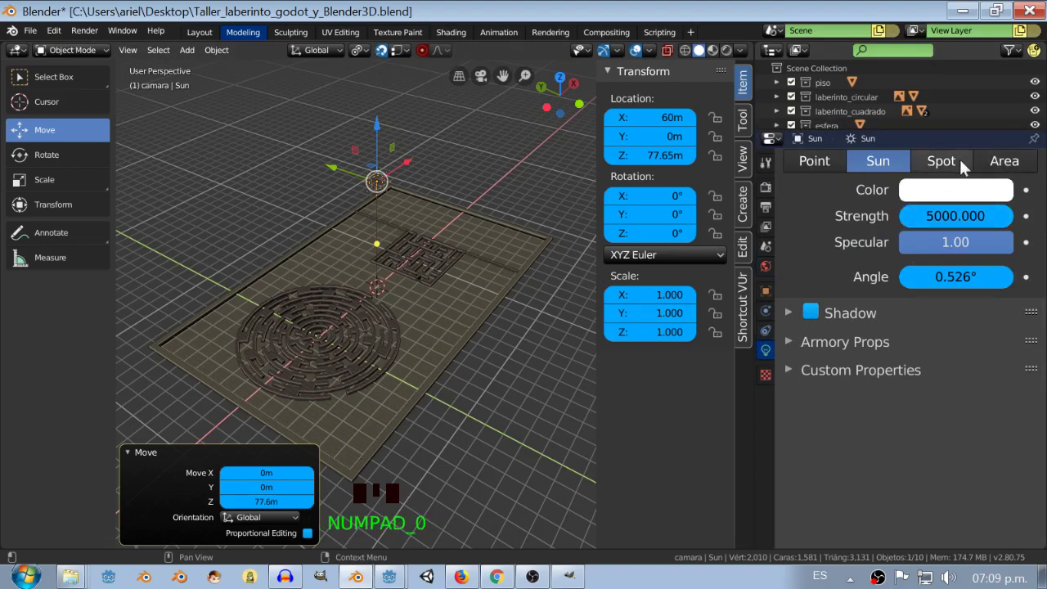
{"action": "left_click", "coordinate": [1013, 166]}
{"action": "left_click", "coordinate": [835, 166]}
{"action": "left_click", "coordinate": [735, 58]}
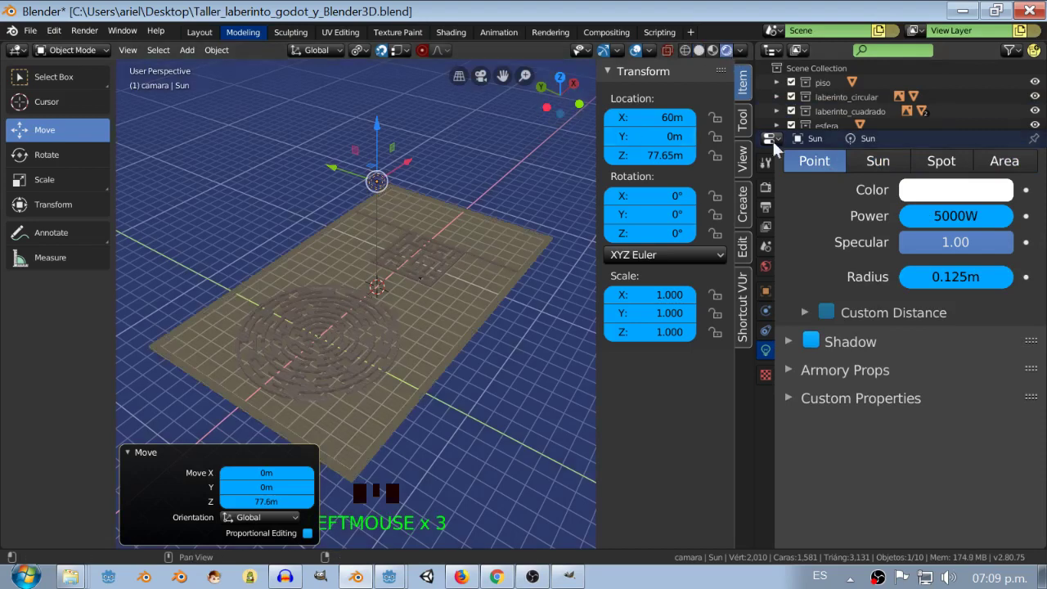
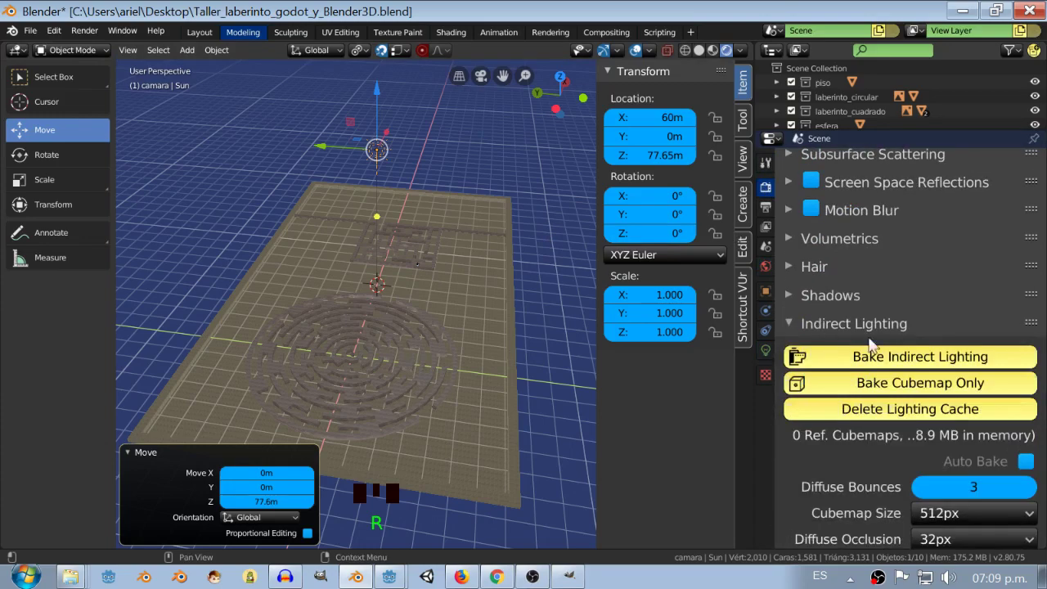
Expand the Indirect Lighting settings and render the camera view with F12
{"action": "left_click", "coordinate": [465, 362]}
{"action": "left_click_drag", "start_coordinate": [465, 362], "coordinate": [479, 362]}
{"action": "scroll", "scroll_direction": "up", "scroll_amount": 3}
{"action": "scroll", "scroll_direction": "down", "scroll_amount": 3}
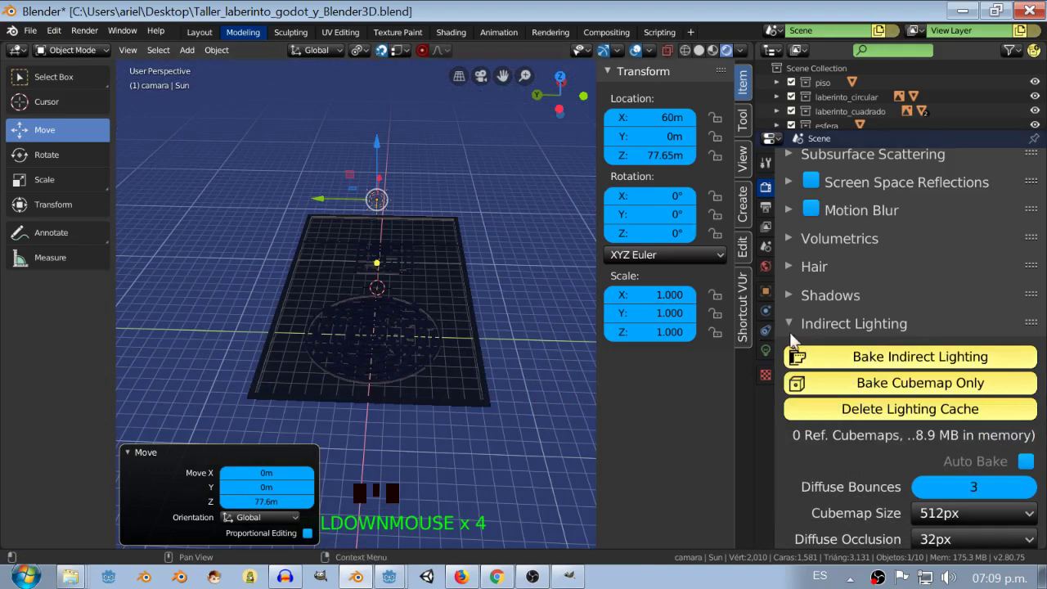
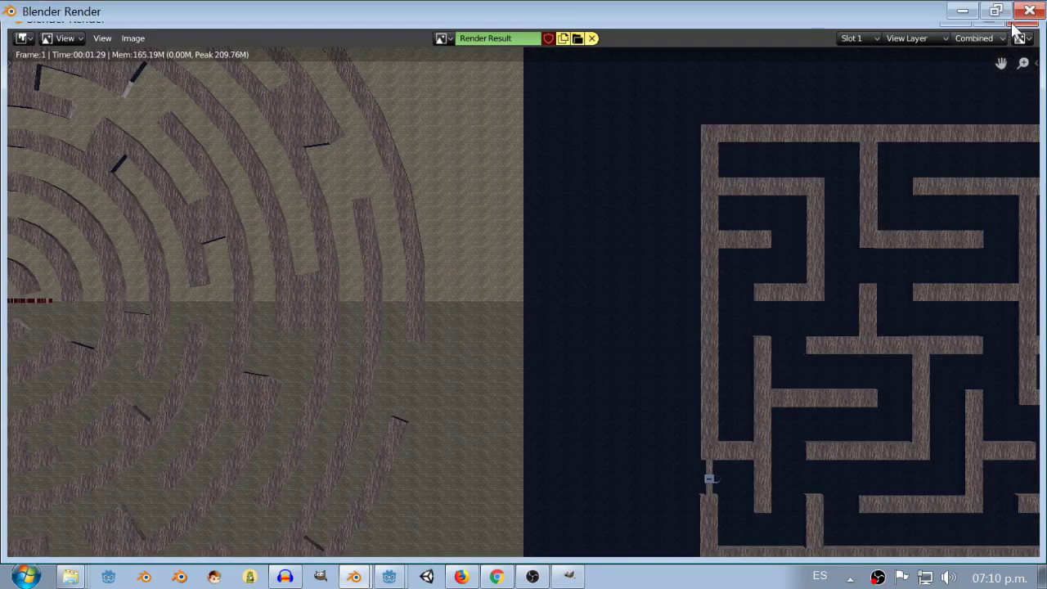
View the finished top-down render of both mazes and close the render window
{"action": "left_click_drag", "start_coordinate": [424, 321], "coordinate": [455, 263]}
Enable Screen Space Reflections and bake the Eevee indirect lighting for the maze scene
{"action": "scroll", "scroll_direction": "down", "scroll_amount": 3}
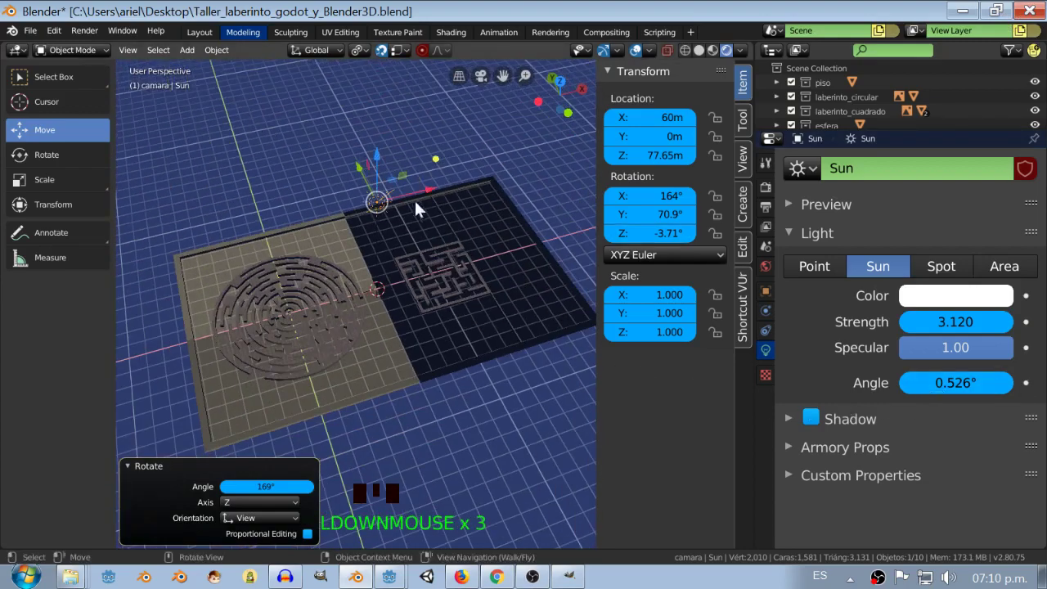
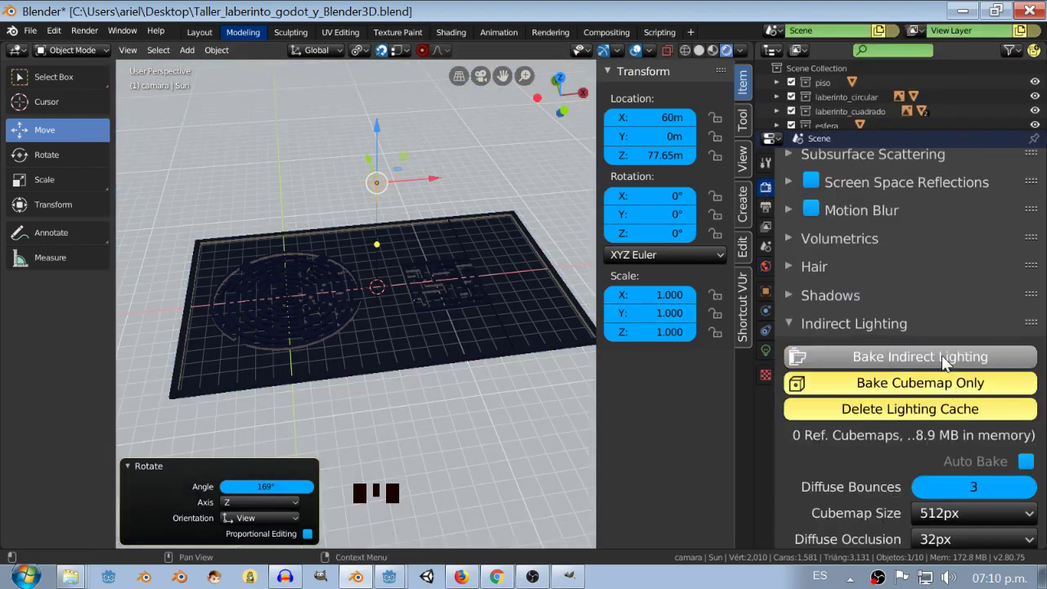
{"action": "left_click", "coordinate": [946, 363]}
{"action": "middle_click", "coordinate": [437, 317]}
{"action": "scroll", "scroll_direction": "up", "scroll_amount": 3}
{"action": "left_click_drag", "start_coordinate": [816, 310], "coordinate": [470, 322]}
{"action": "left_click_drag", "start_coordinate": [469, 323], "coordinate": [471, 348]}
{"action": "scroll", "scroll_direction": "up", "scroll_amount": 3}
{"action": "scroll", "scroll_direction": "down", "scroll_amount": 3}
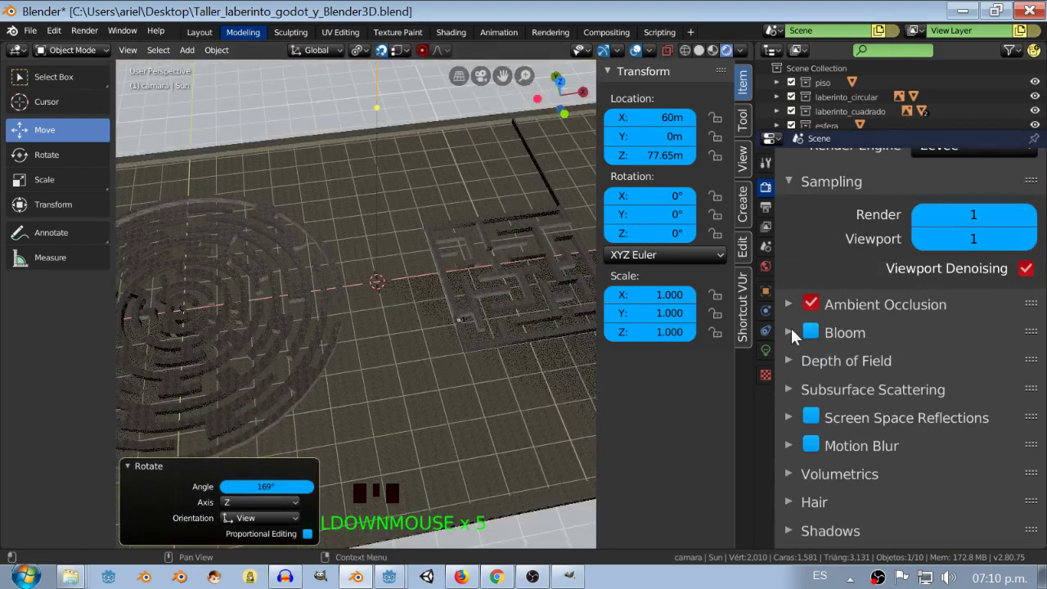
Look through the top-down camera at the lit maze with Numpad 0
{"action": "left_click_drag", "start_coordinate": [809, 337], "coordinate": [817, 423]}
{"action": "left_click_drag", "start_coordinate": [457, 300], "coordinate": [453, 324]}
{"action": "scroll", "scroll_direction": "up", "scroll_amount": 3}
{"action": "left_click_drag", "start_coordinate": [378, 325], "coordinate": [492, 306]}
{"action": "key", "text": "KP_0"}
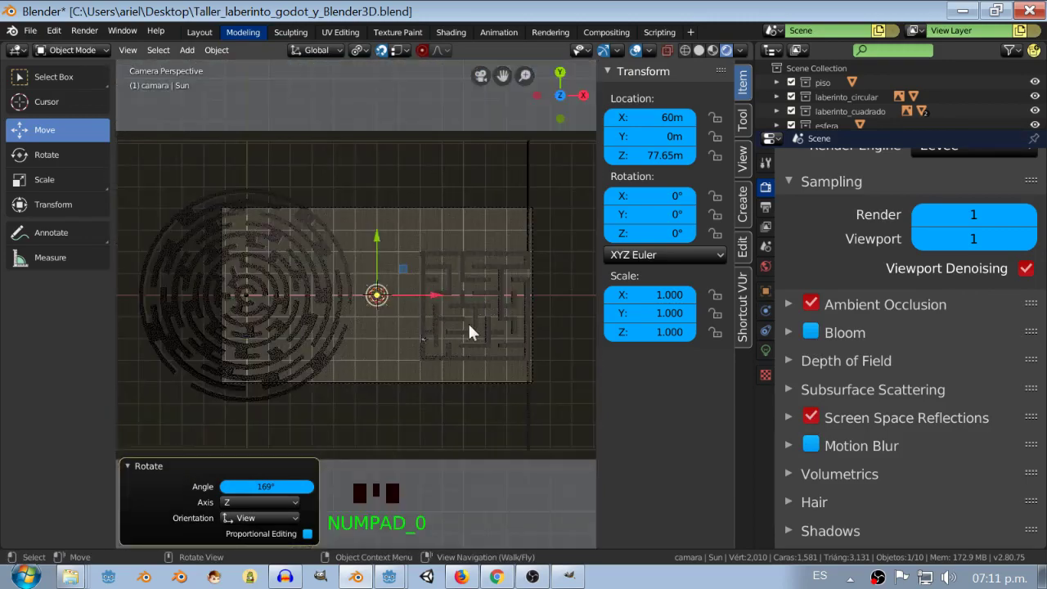
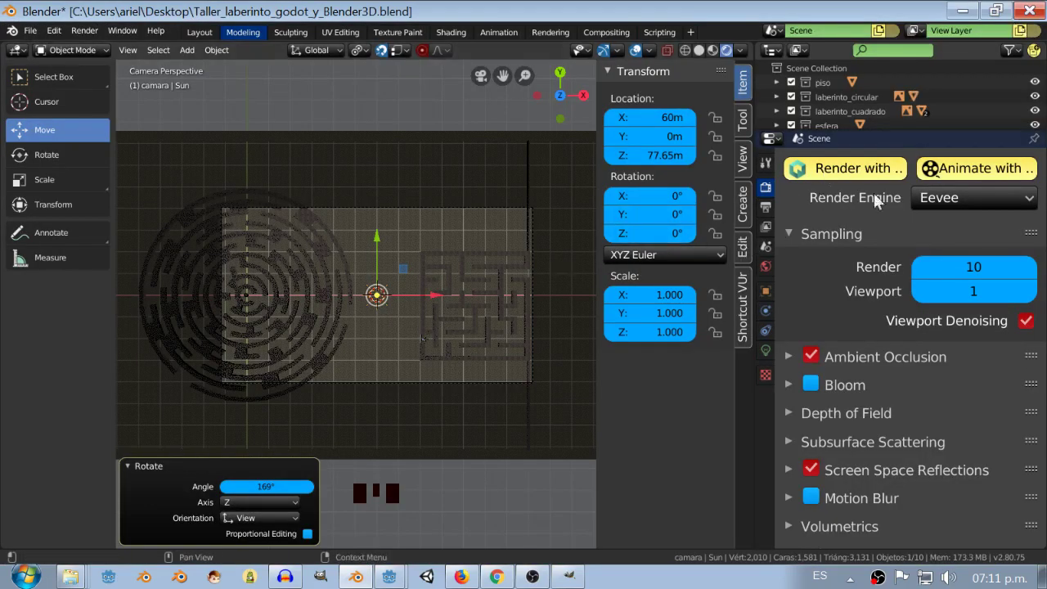
Return the viewport to Solid shading and lower the Cycles render sample count
{"action": "left_click_drag", "start_coordinate": [735, 288], "coordinate": [464, 280]}
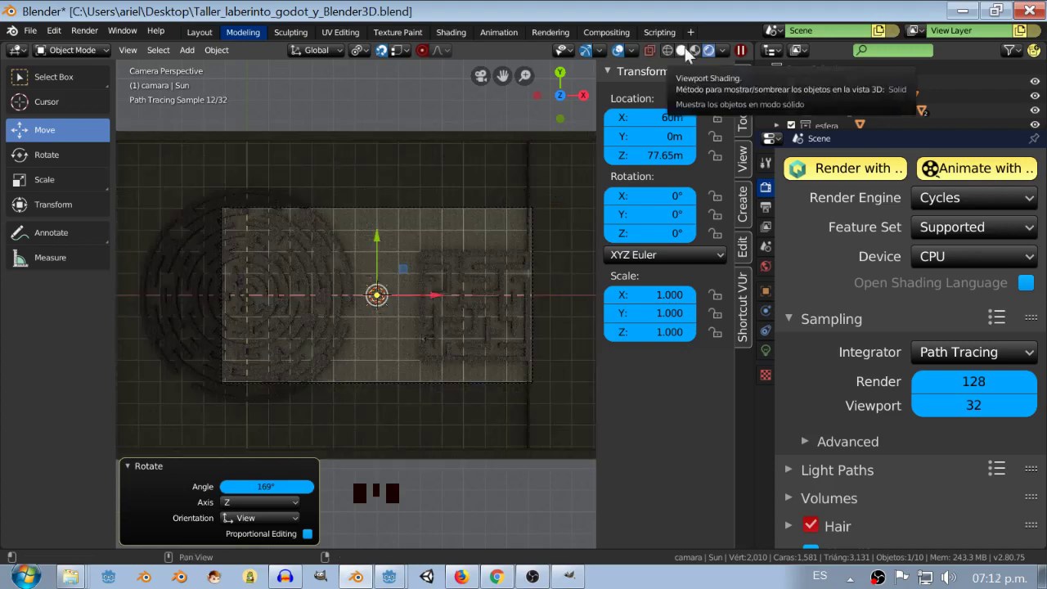
{"action": "left_click", "coordinate": [688, 52]}
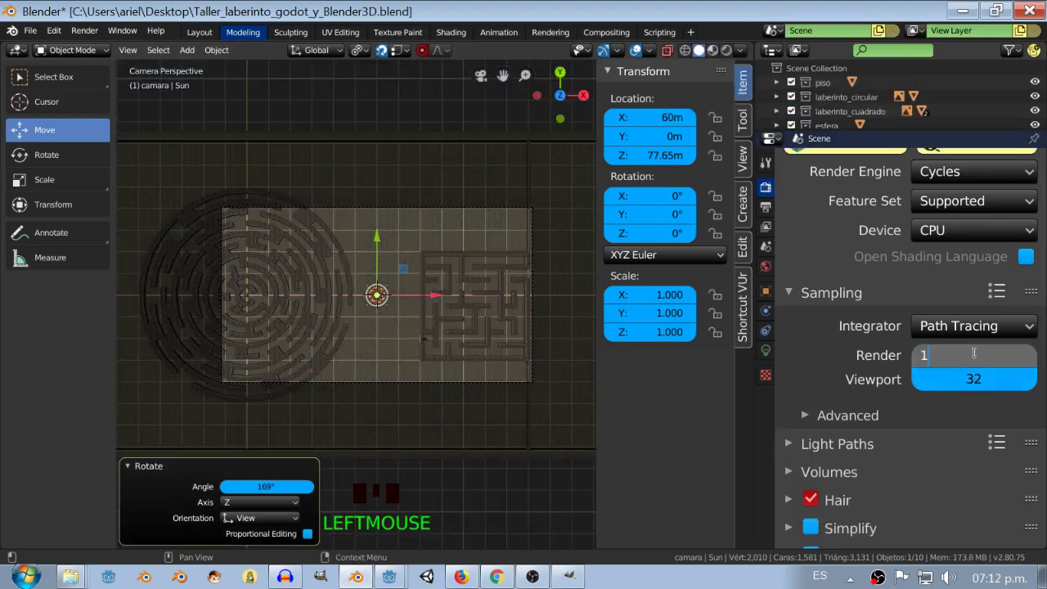
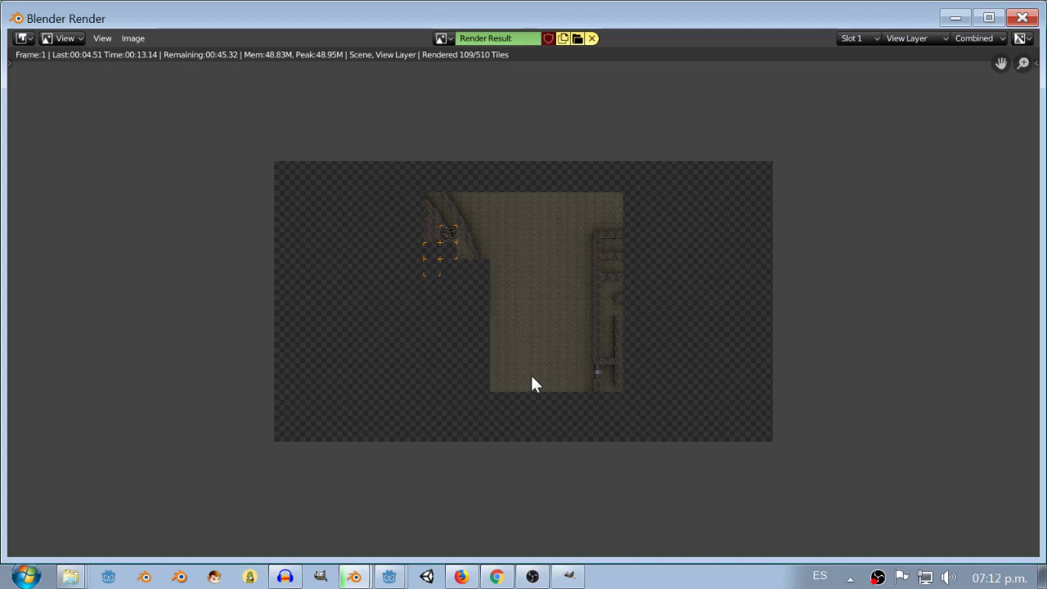
Cancel the in-progress render with Escape and close the render window
{"action": "key", "text": "Escape"}
Scale suelo-col's UVs to 0.940 in the UV editor and check the floor through the camera
{"action": "left_click_drag", "start_coordinate": [437, 375], "coordinate": [437, 375]}
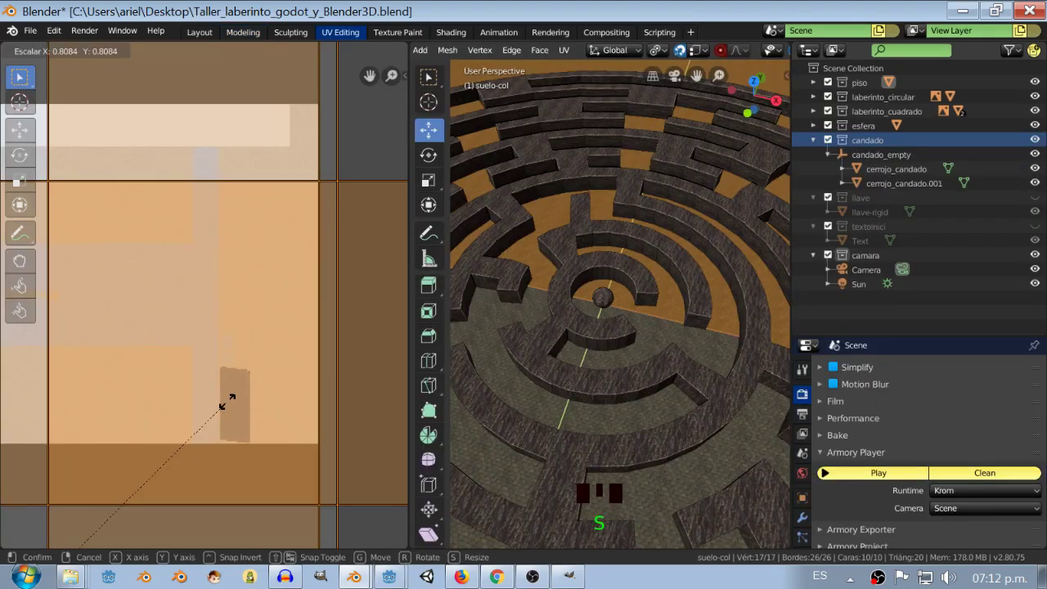
{"action": "scroll", "scroll_direction": "up", "scroll_amount": 3}
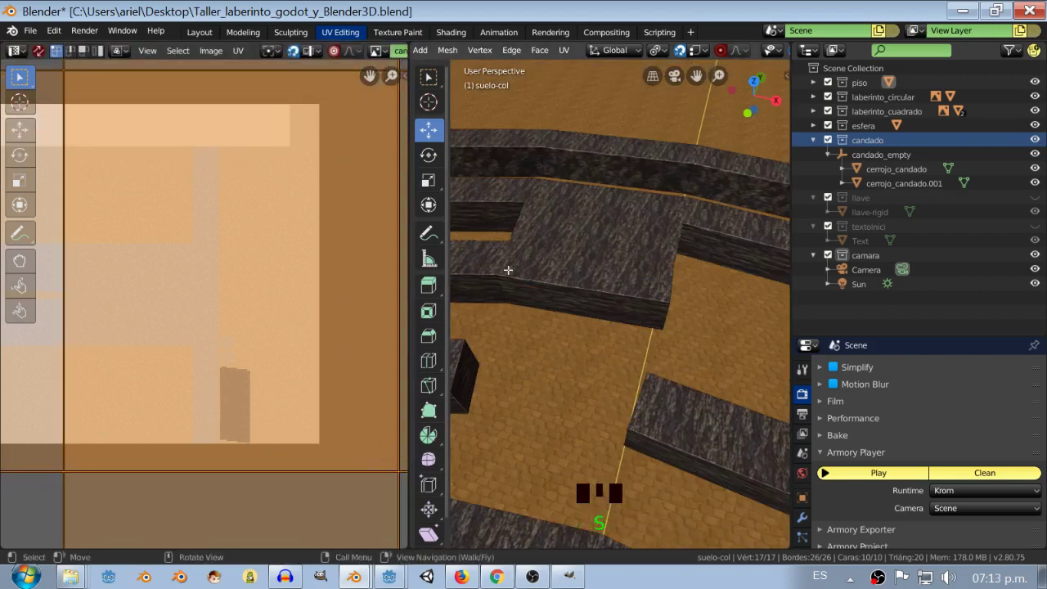
{"action": "scroll", "scroll_direction": "down", "scroll_amount": 3}
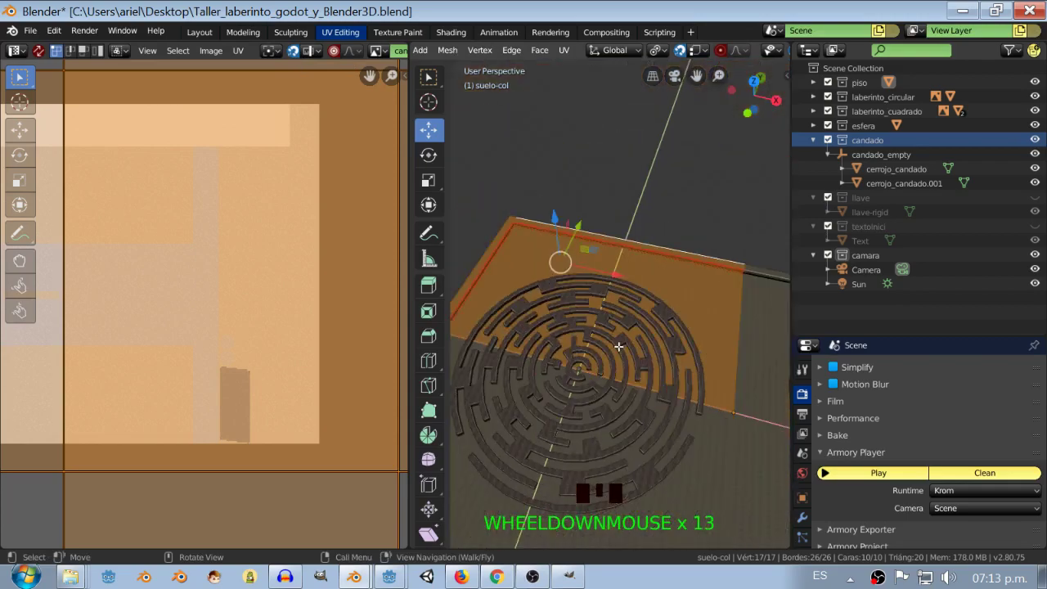
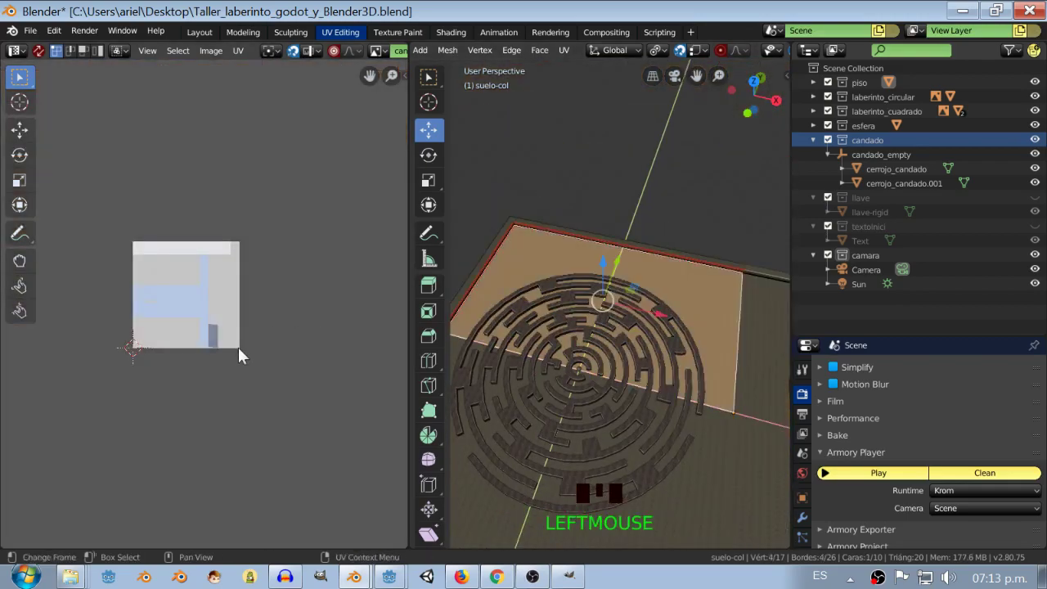
{"action": "scroll", "scroll_direction": "up", "scroll_amount": 3}
{"action": "scroll", "scroll_direction": "down", "scroll_amount": 3}
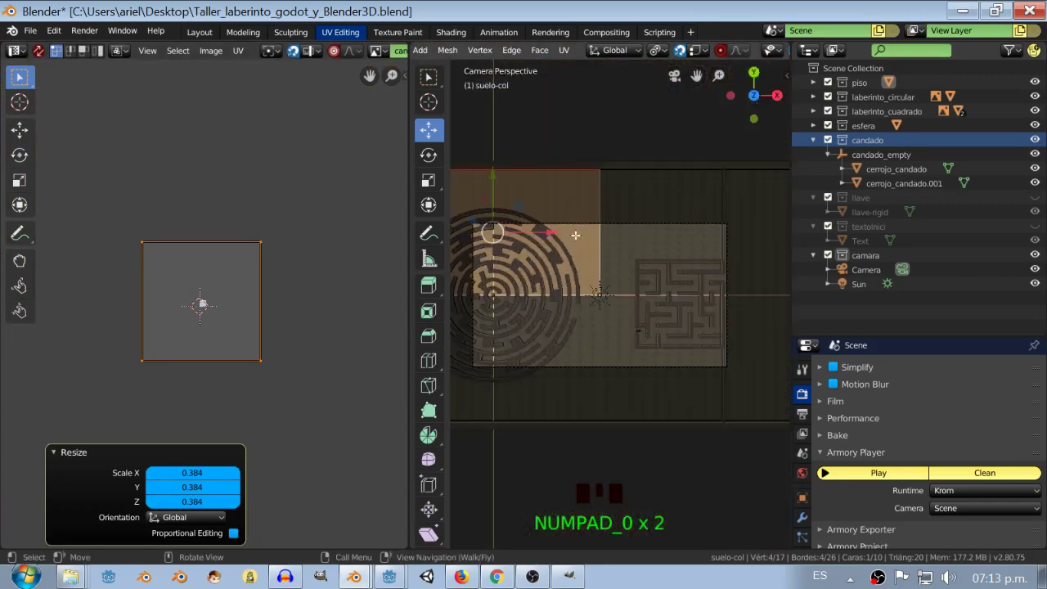
{"action": "scroll", "scroll_direction": "up", "scroll_amount": 3}
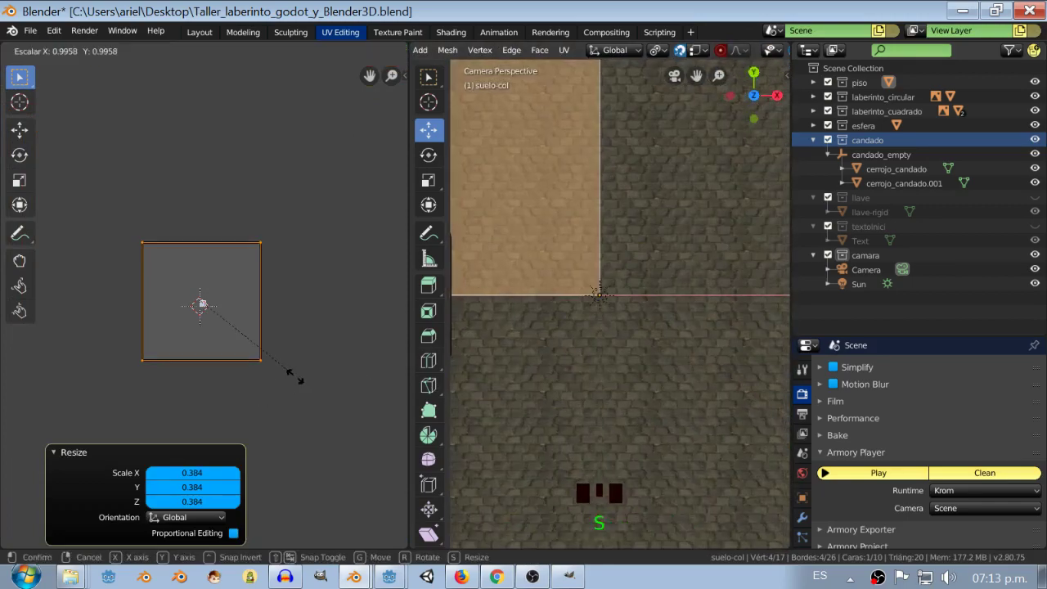
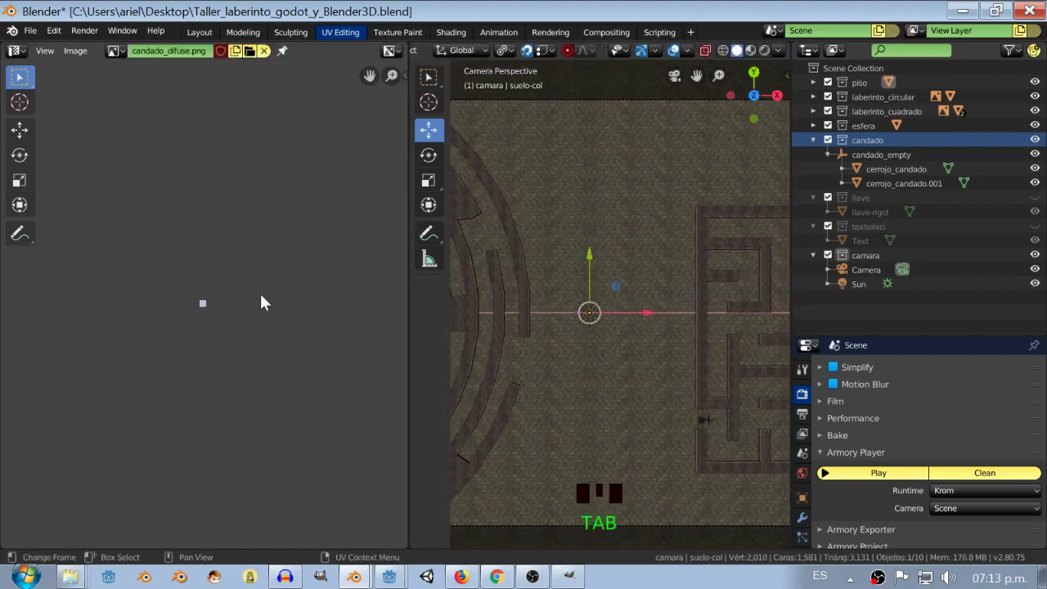
{"action": "scroll", "scroll_direction": "up", "scroll_amount": 3}
{"action": "scroll", "scroll_direction": "down", "scroll_amount": 3}
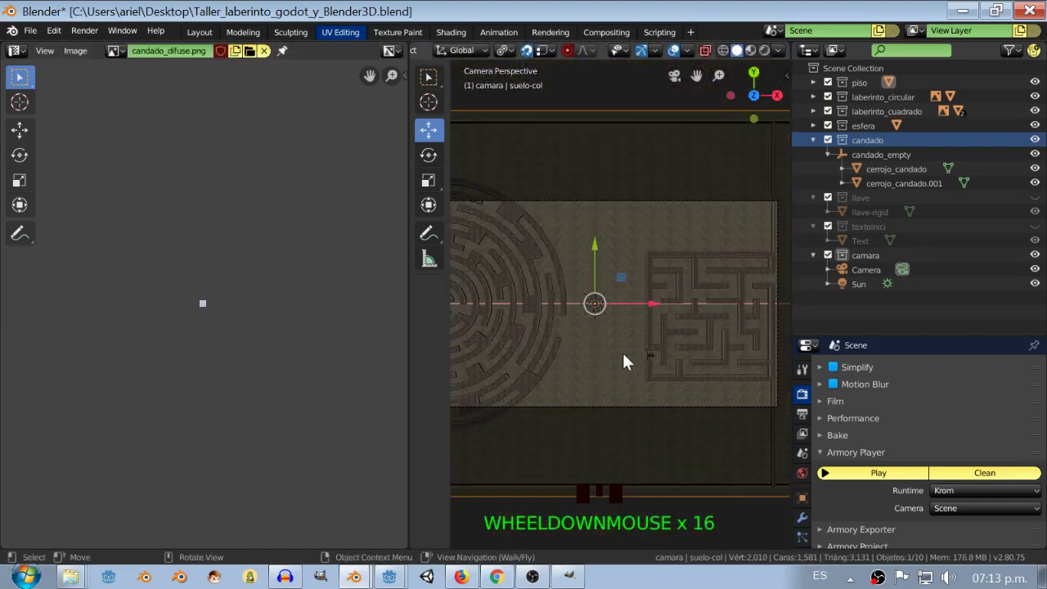
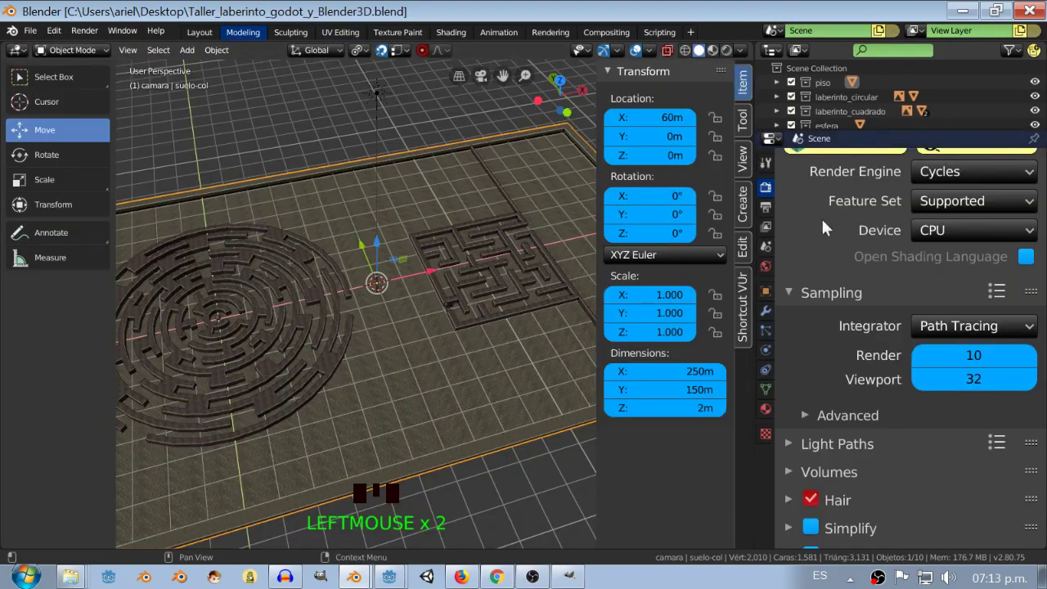
Look through the top-down camera and keep Cycles as the render engine
{"action": "key", "text": "KP_0"}
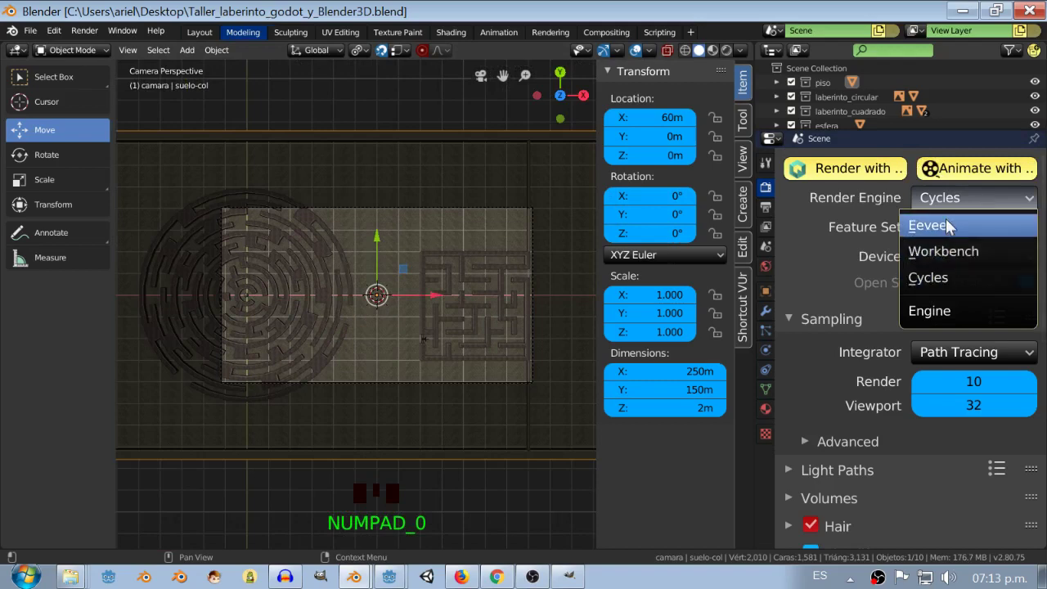
{"action": "left_click_drag", "start_coordinate": [1006, 278], "coordinate": [924, 278]}
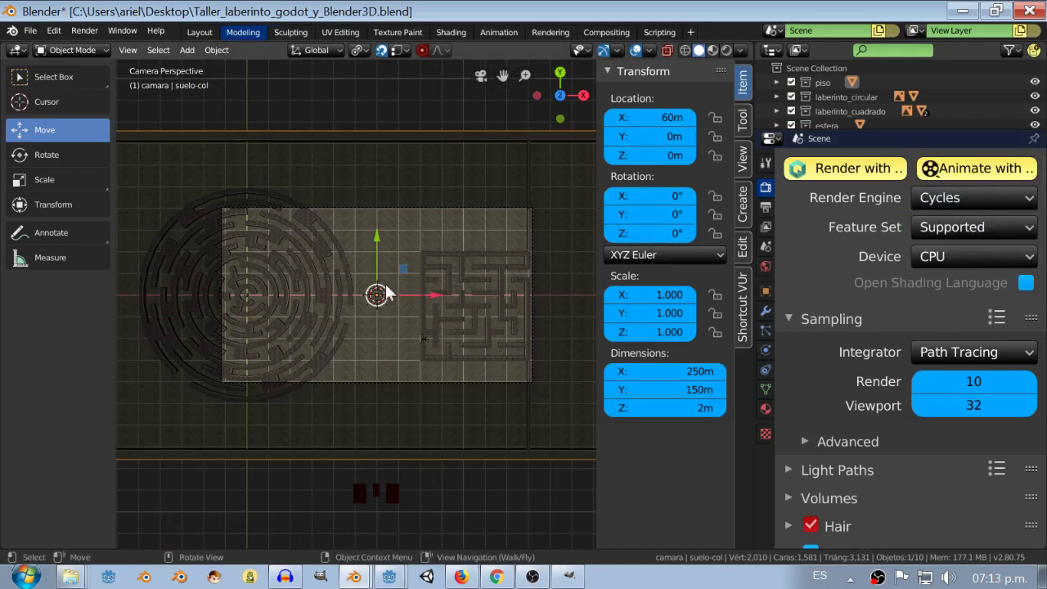
{"action": "scroll", "scroll_direction": "up", "scroll_amount": 3}
Enable the render-visibility restriction toggle in the Outliner filter options
{"action": "key", "text": "n"}
{"action": "key", "text": "t"}
{"action": "scroll", "scroll_direction": "up", "scroll_amount": 3}
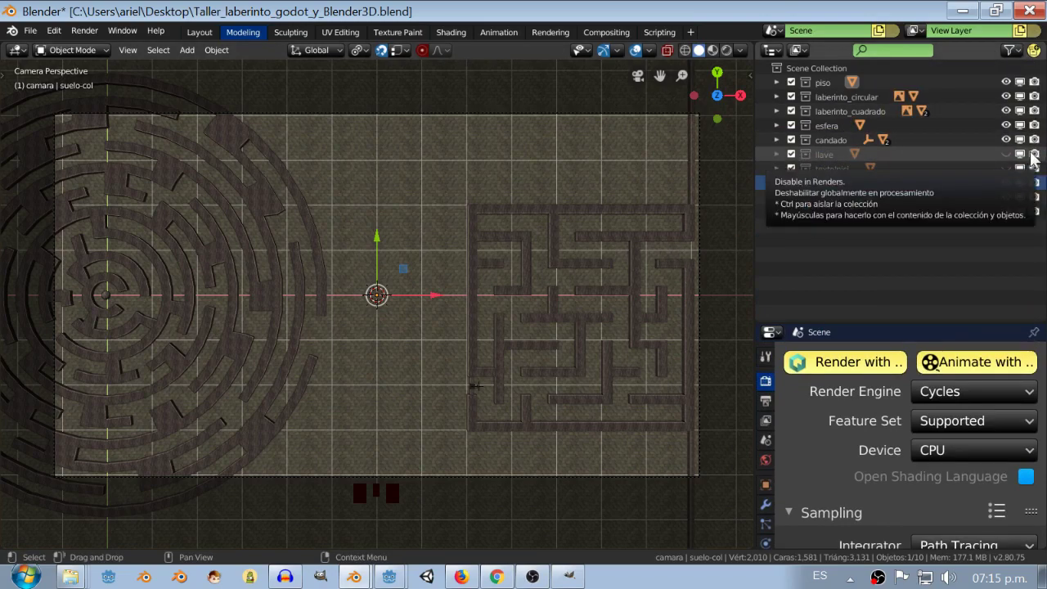
Disable llave and textoInici in renders, then preview with 1 viewport sample in Rendered shading
{"action": "left_click", "coordinate": [1037, 170]}
{"action": "left_click", "coordinate": [1037, 171]}
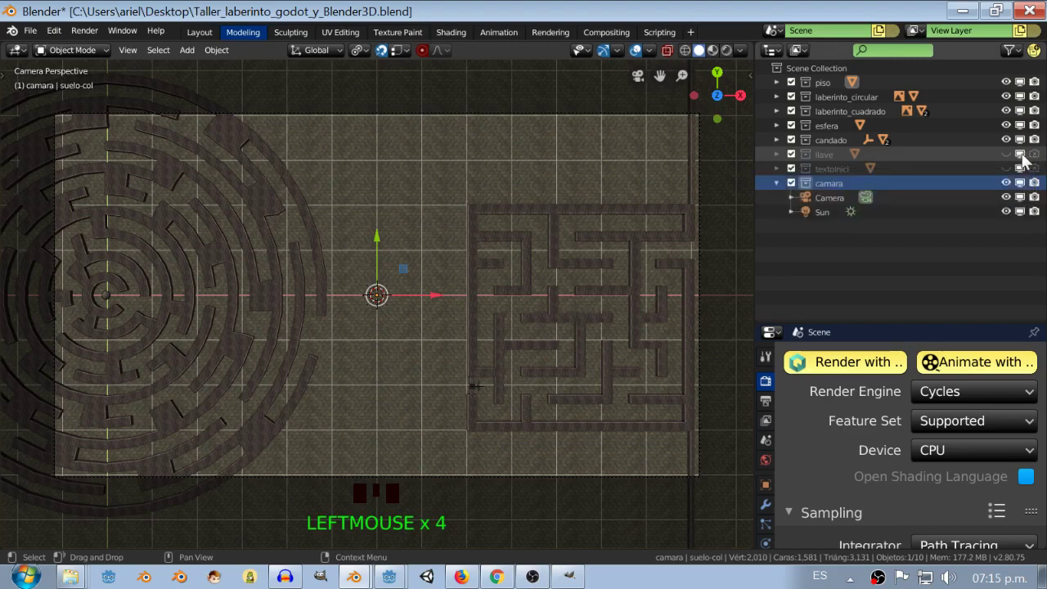
{"action": "left_click", "coordinate": [1024, 160]}
{"action": "left_click", "coordinate": [1024, 174]}
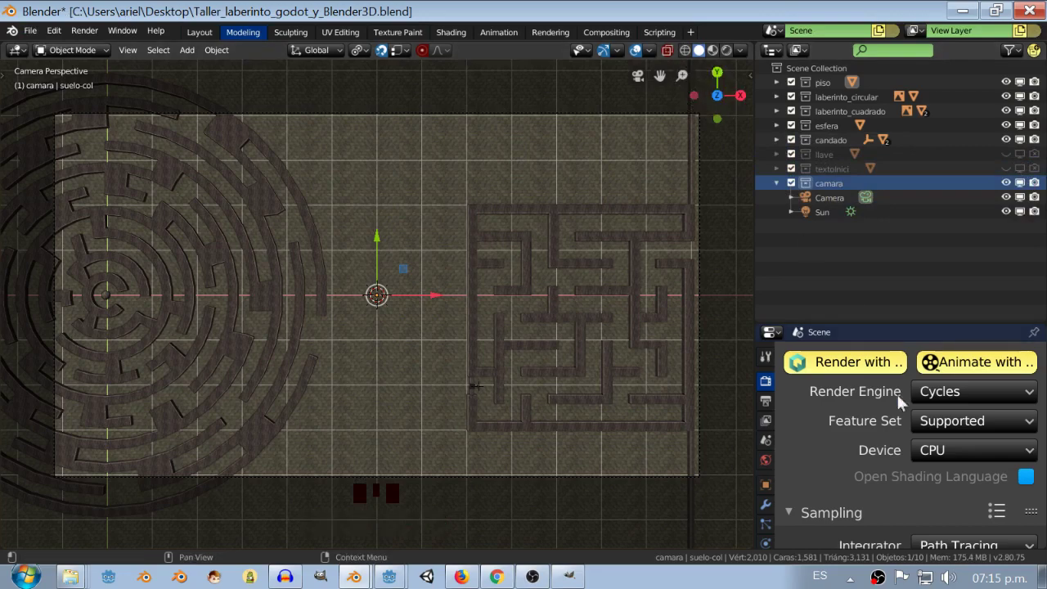
Select the Sun, return the viewport to Solid shading and save the project with Ctrl+S
{"action": "left_click_drag", "start_coordinate": [898, 129], "coordinate": [730, 59]}
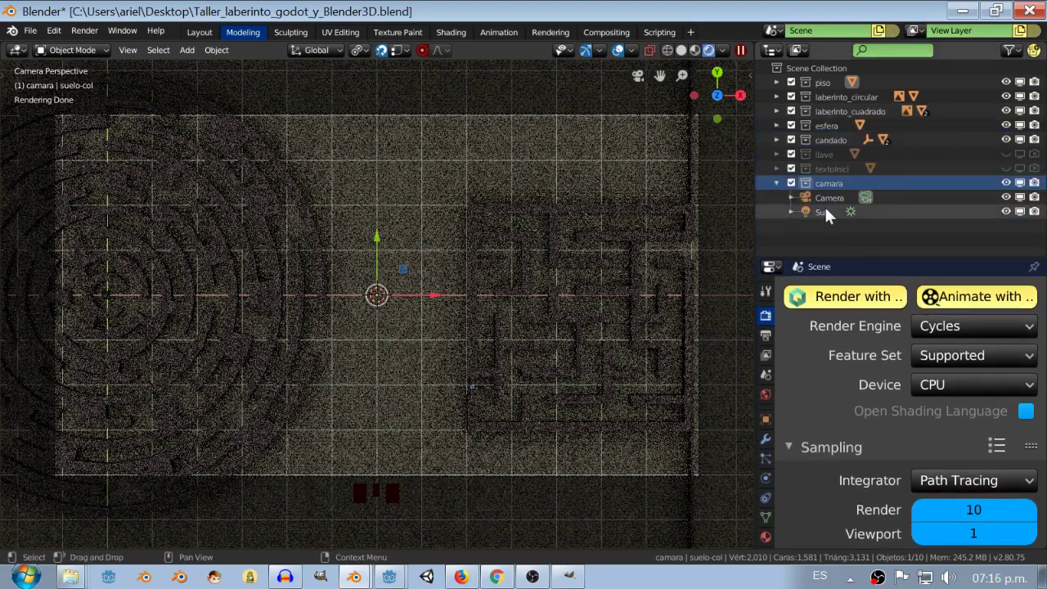
{"action": "left_click", "coordinate": [828, 216]}
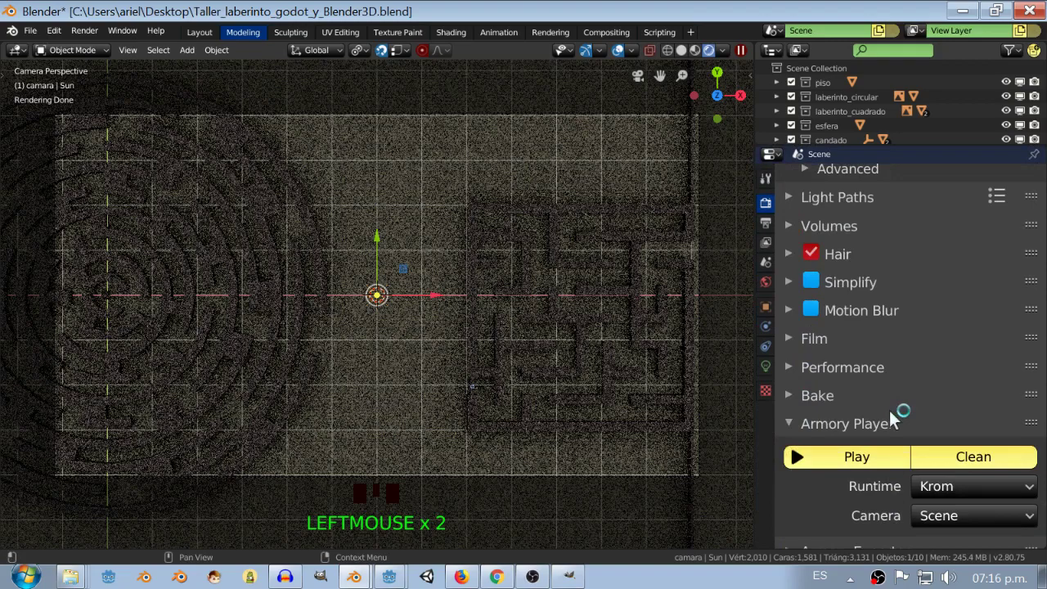
{"action": "left_click_drag", "start_coordinate": [771, 374], "coordinate": [688, 56]}
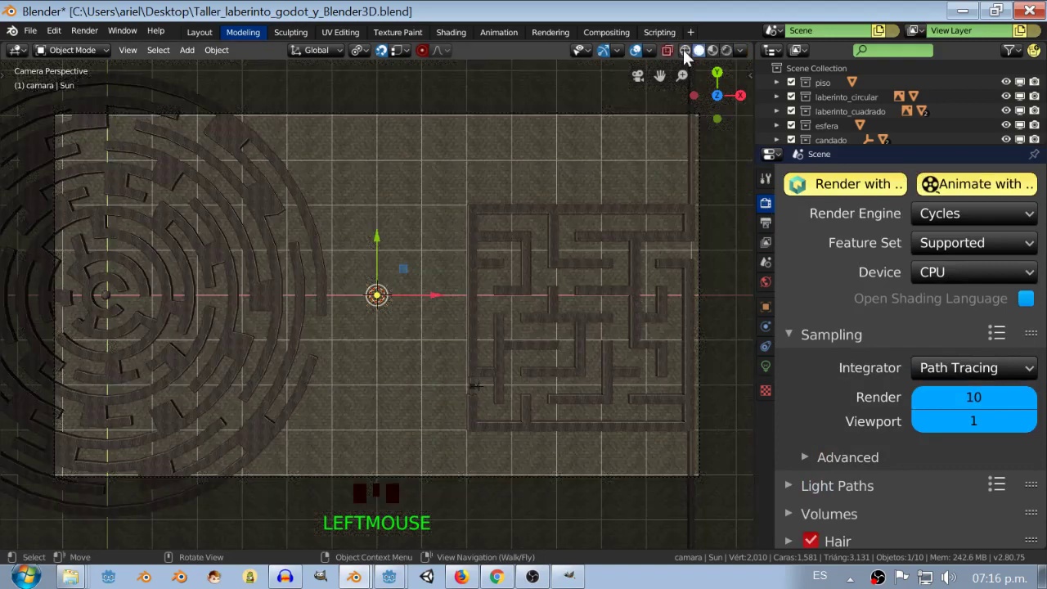